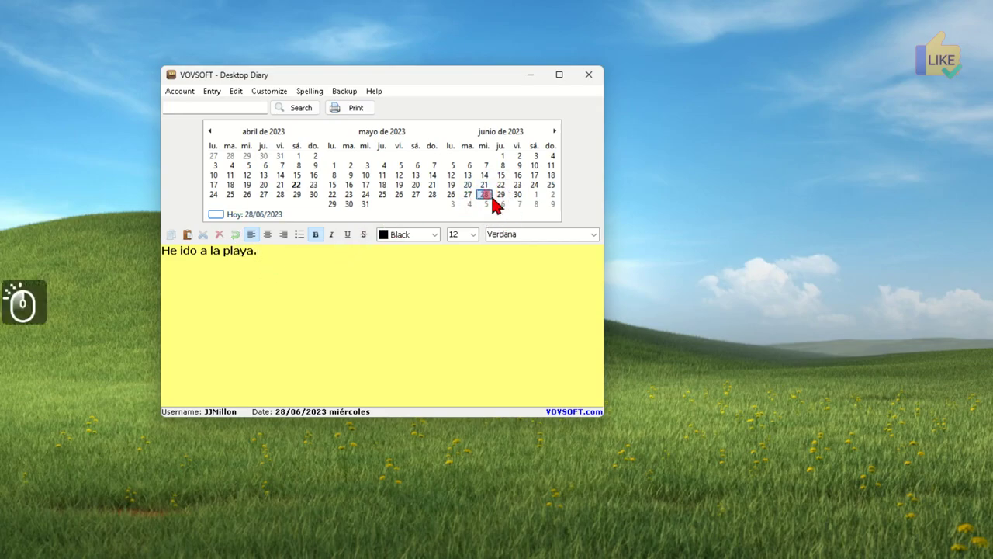
Step: Move the calendar back to April 2023 and load the 22 April entry
{"action": "left_click", "coordinate": [439, 191]}
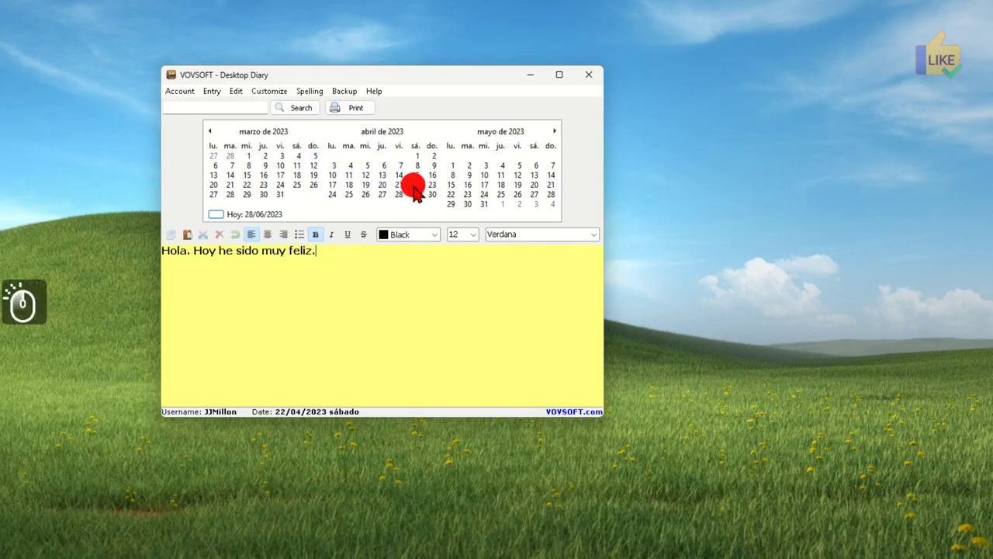
{"action": "left_click", "coordinate": [341, 169]}
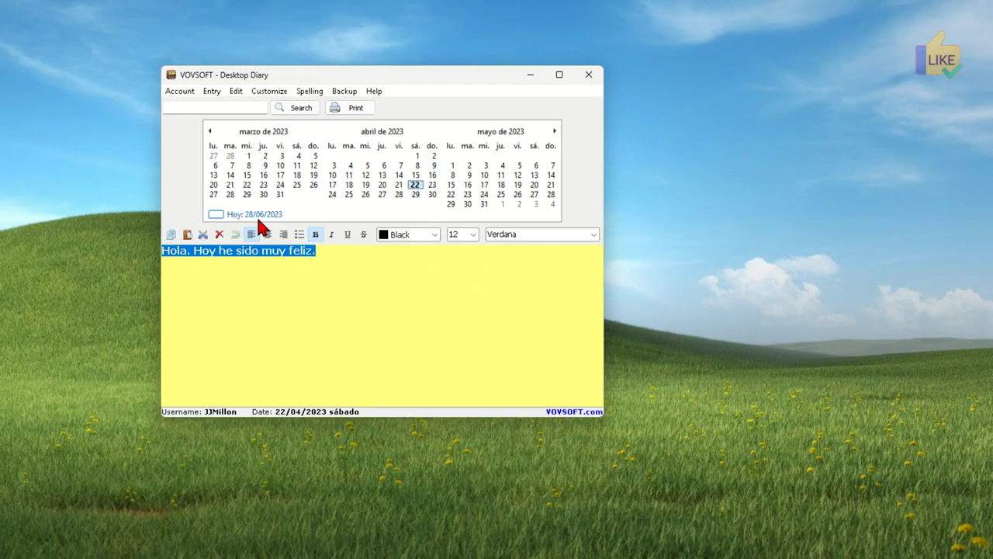
Step: Select 'He ido a la playa.' in the 28/06/2023 entry for Verdana Pro size-22 formatting
{"action": "left_click_drag", "start_coordinate": [261, 222], "coordinate": [493, 177]}
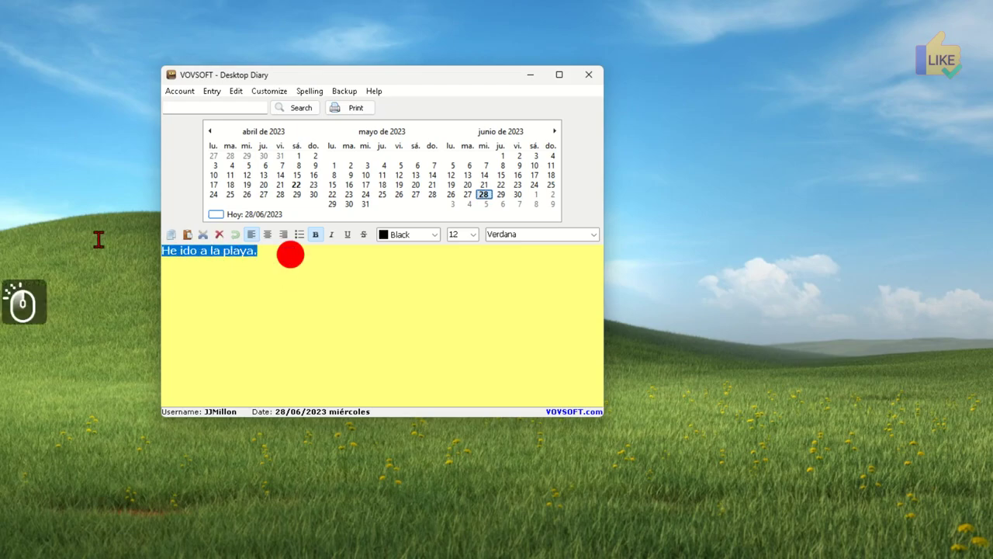
{"action": "left_click_drag", "start_coordinate": [480, 243], "coordinate": [313, 291]}
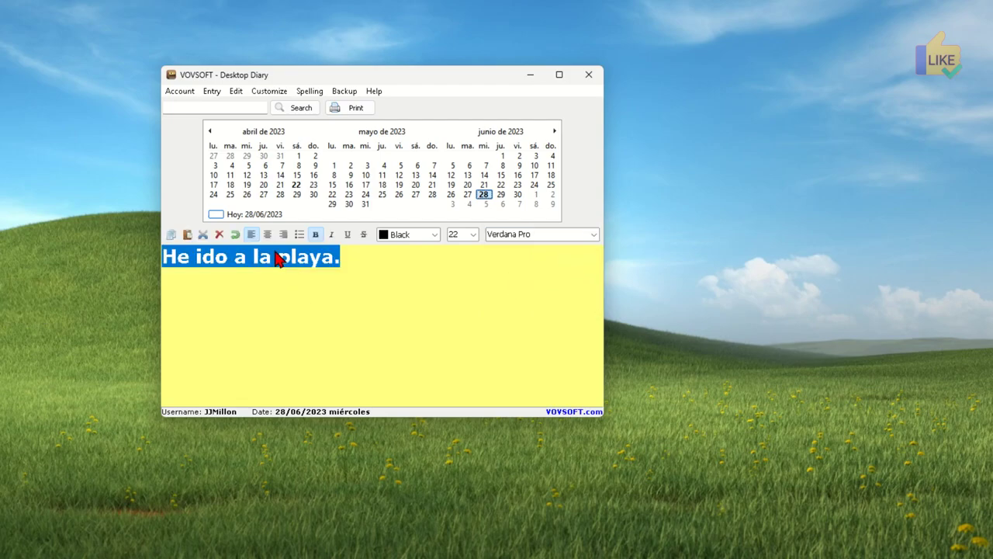